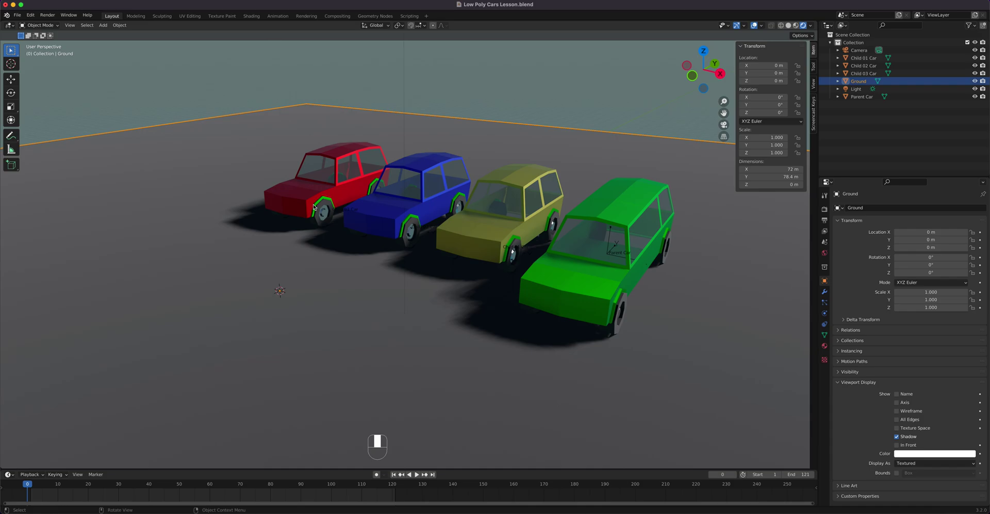
- Select a car and orbit and zoom around the four low-poly cars to inspect them
left_click(317, 207)
left_click_drag(316, 206, 379, 205)
scroll("up", 3)
left_click_drag(379, 205, 413, 233)
scroll("down", 3)
middle_click(415, 236)
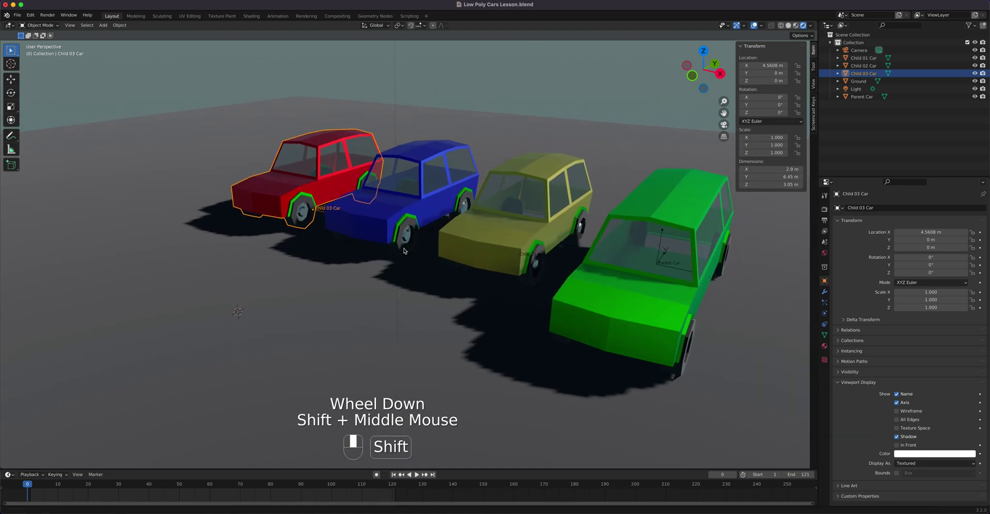
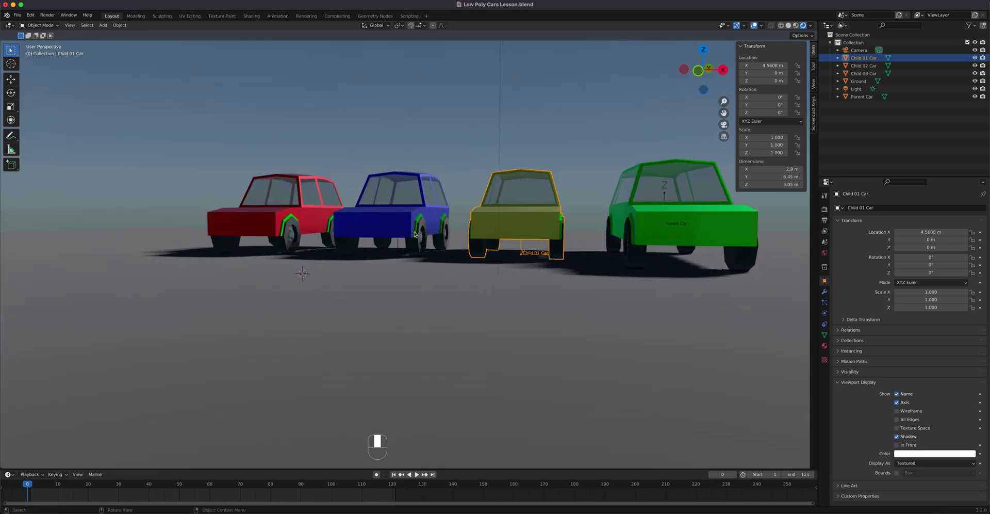
- Select the red Child 03 Car and orbit in close to inspect its origin
left_click(387, 226)
left_click_drag(374, 226, 247, 209)
left_click_drag(246, 210, 16, 81)
middle_click(231, 201)
scroll("up", 3)
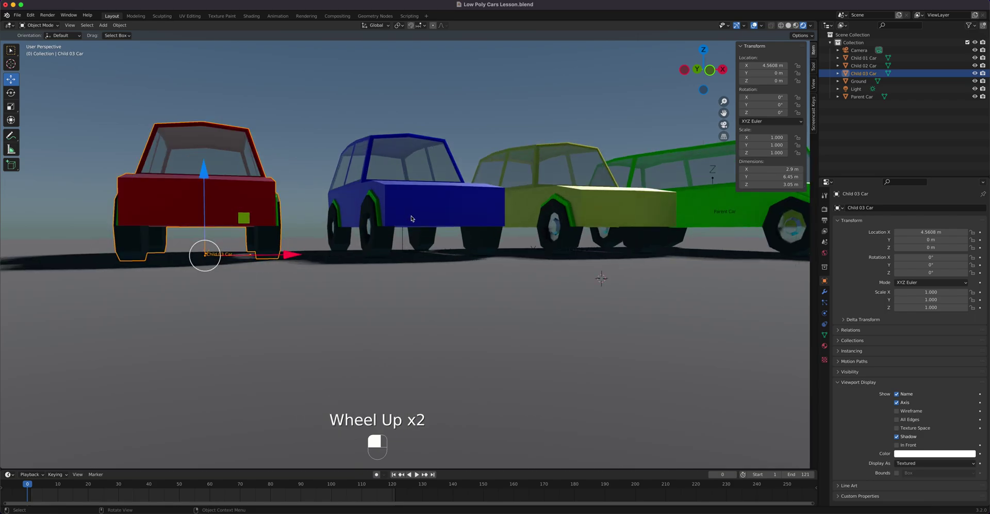
left_click_drag(411, 216, 580, 212)
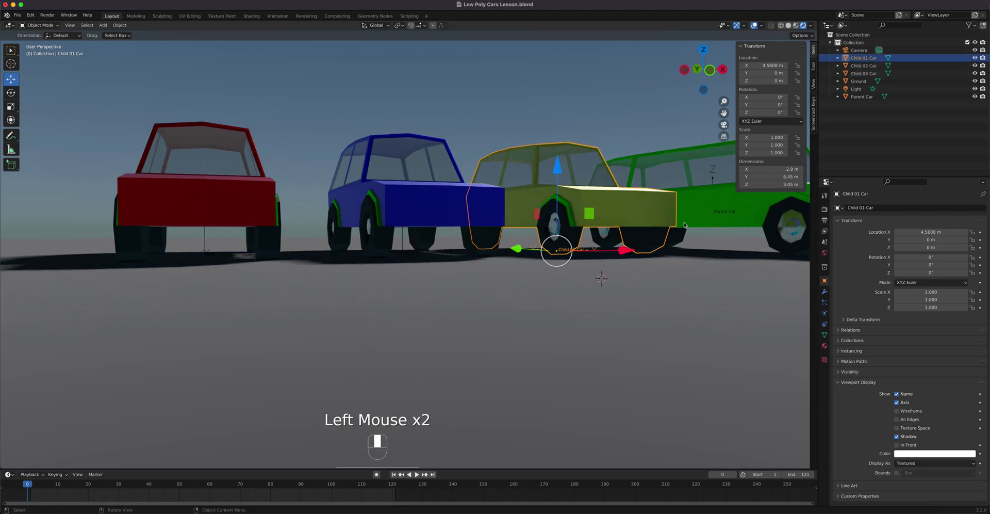
- Select the green Parent Car and zoom back out from it
left_click(728, 207)
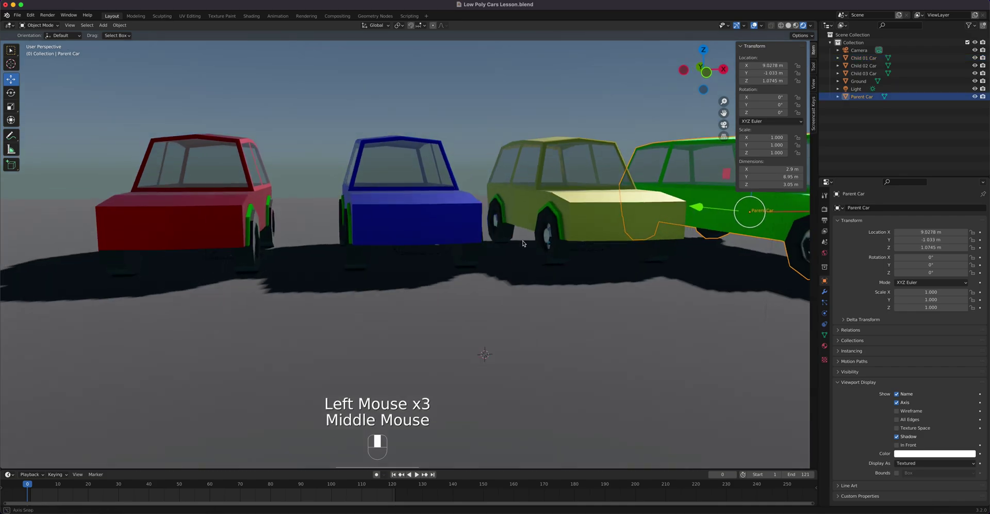
scroll("down", 3)
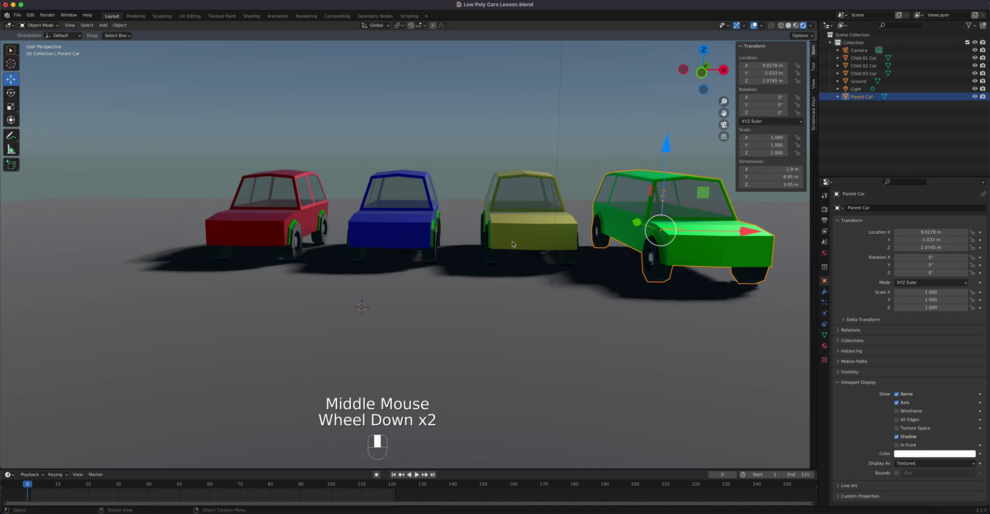
- Switch to Front orthographic view via the View pie menu and test-rotate the Parent Car
key("1")
key("`")
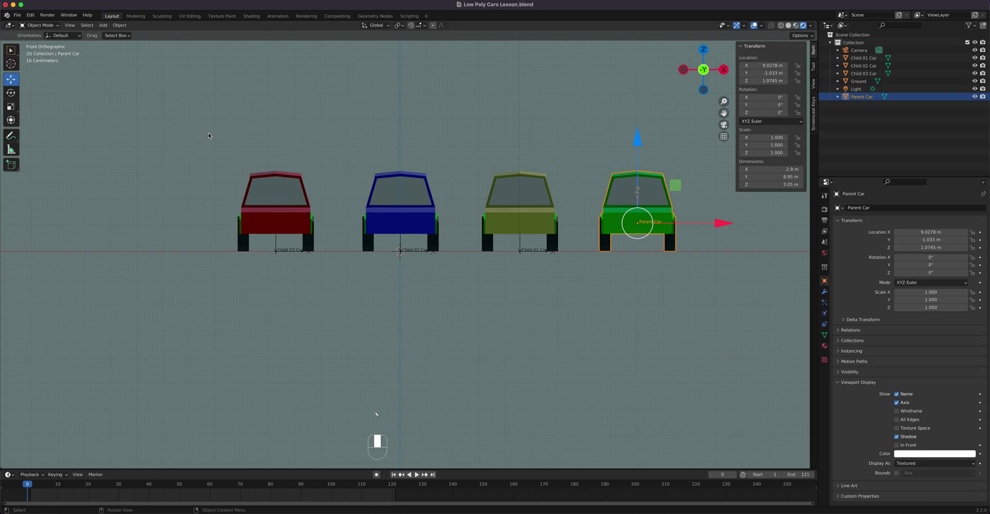
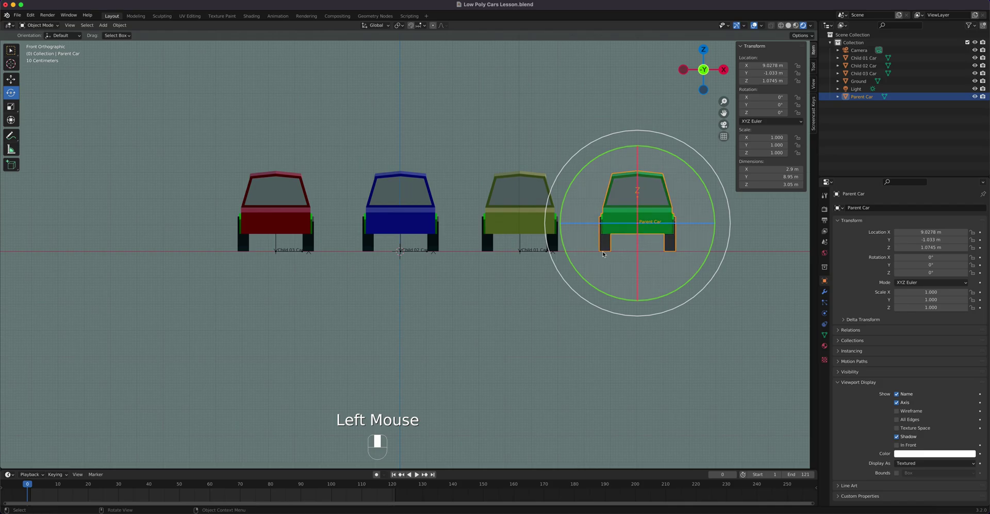
scroll("up", 3)
left_click_drag(608, 250, 694, 260)
left_click_drag(694, 259, 654, 264)
left_click_drag(654, 263, 541, 268)
scroll("up", 3)
left_click_drag(596, 277, 489, 290)
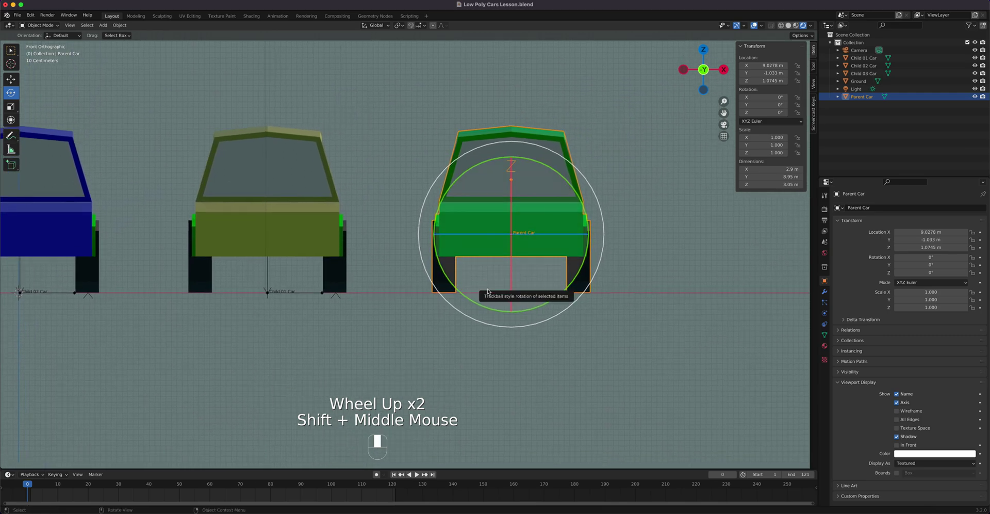
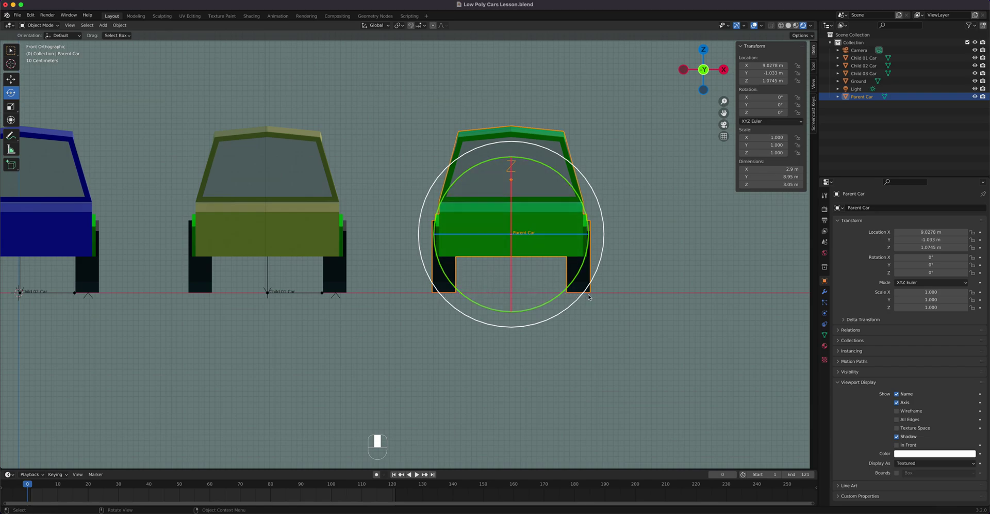
scroll("down", 3)
left_click_drag(450, 272, 118, 29)
left_click_drag(117, 28, 470, 259)
left_click_drag(471, 259, 126, 27)
left_click_drag(125, 27, 459, 313)
left_click_drag(459, 312, 468, 310)
left_click(469, 310)
left_click_drag(460, 288, 412, 250)
left_click_drag(412, 249, 406, 265)
middle_click(406, 265)
left_click(403, 267)
middle_click(401, 269)
left_click(399, 272)
middle_click(399, 273)
left_click_drag(399, 272, 417, 286)
middle_click(436, 281)
left_click_drag(418, 286, 434, 272)
left_click_drag(434, 272, 452, 274)
left_click_drag(452, 275, 438, 266)
left_click_drag(436, 265, 457, 273)
left_click_drag(458, 273, 280, 258)
left_click(280, 257)
left_click_drag(289, 280, 119, 27)
left_click_drag(120, 26, 311, 279)
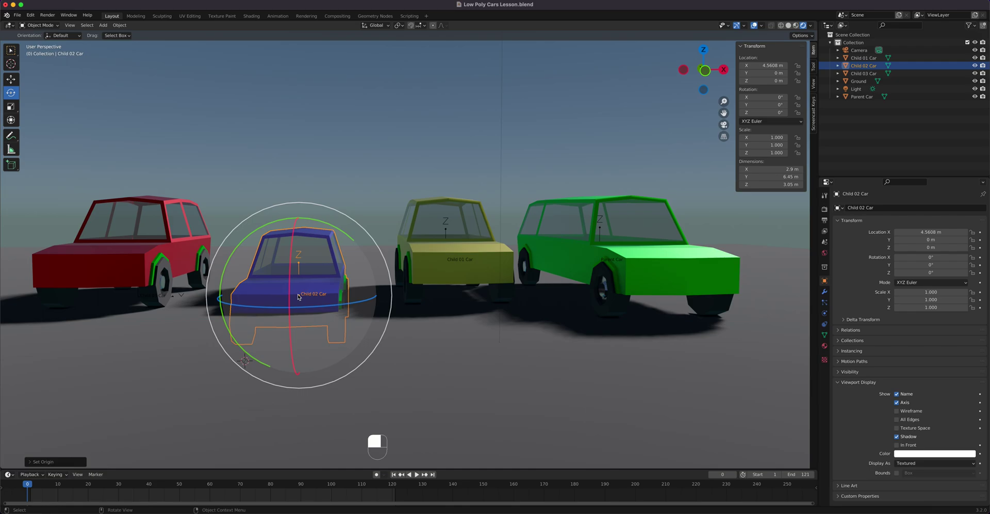
- Set the Child 02 Car's origin to its geometry from the Object menu
left_click(118, 28)
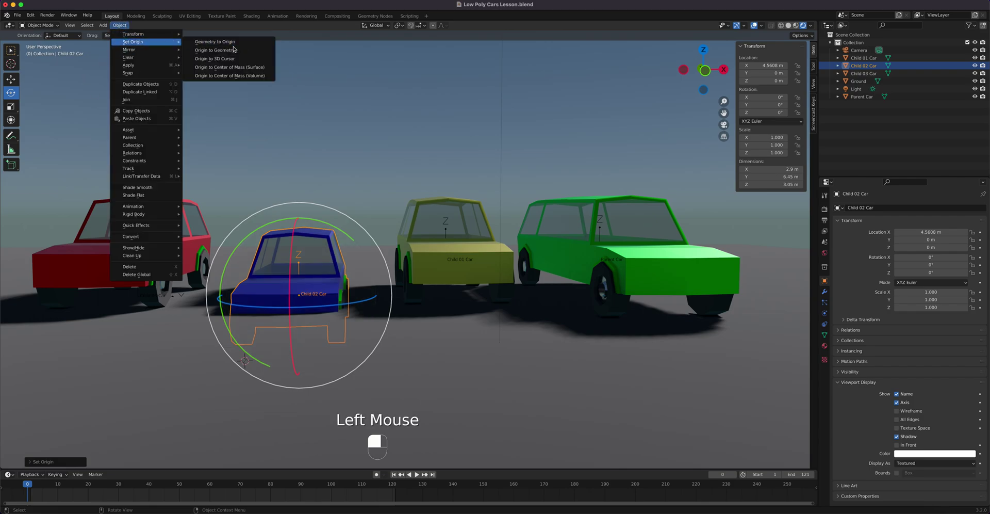
left_click_drag(224, 51, 462, 267)
- Undo the last several test moves and orbit back to the cars
key("super+z")
key("super+z")
key("super+z")
key("super+z")
key("super+z")
left_click_drag(486, 298, 417, 278)
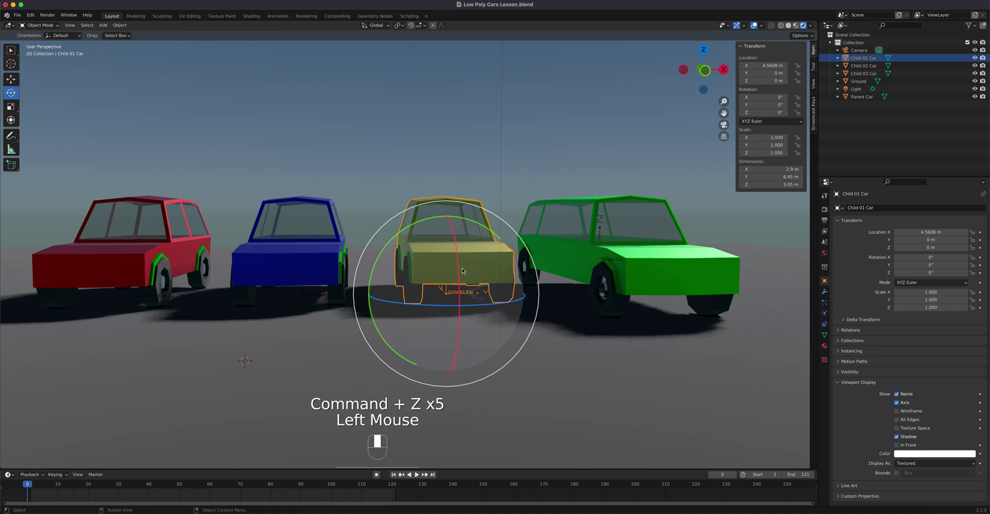
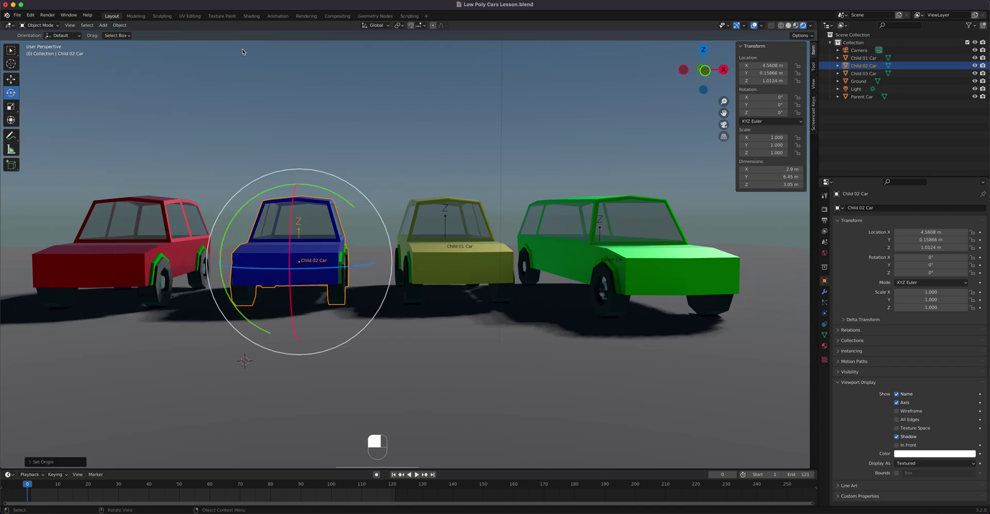
- View the four cars in Front orthographic to check the blue car's centred origin
key("KP_1")
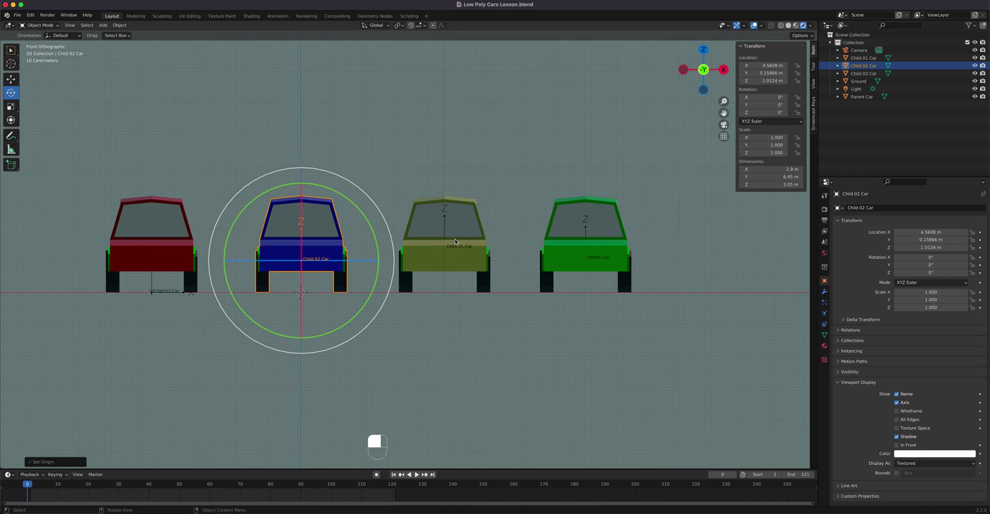
- Select the red Child 03 Car, try a Set Origin option and pan around it
left_click_drag(450, 246, 142, 206)
left_click(142, 205)
left_click_drag(138, 204, 118, 26)
left_click_drag(118, 26, 265, 62)
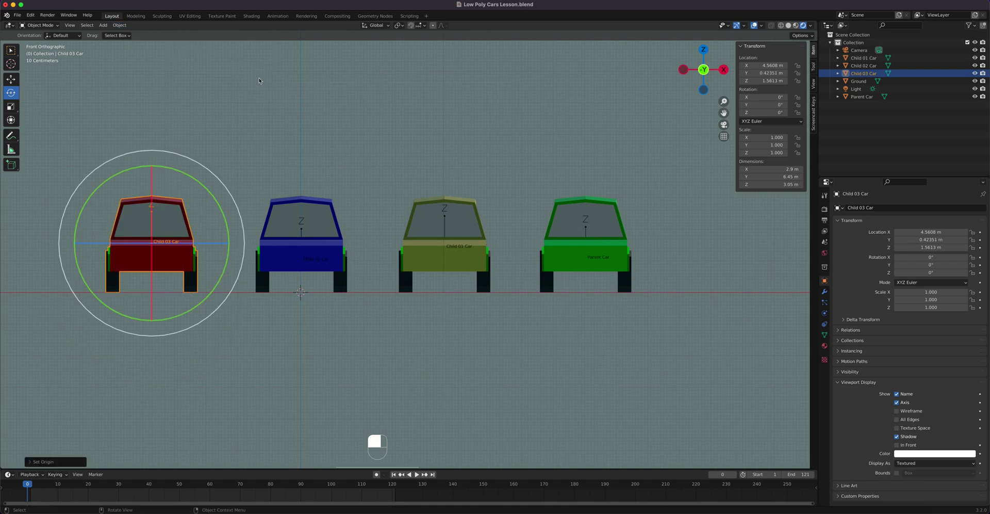
left_click_drag(441, 255, 430, 262)
middle_click(418, 267)
middle_click(417, 273)
middle_click(416, 273)
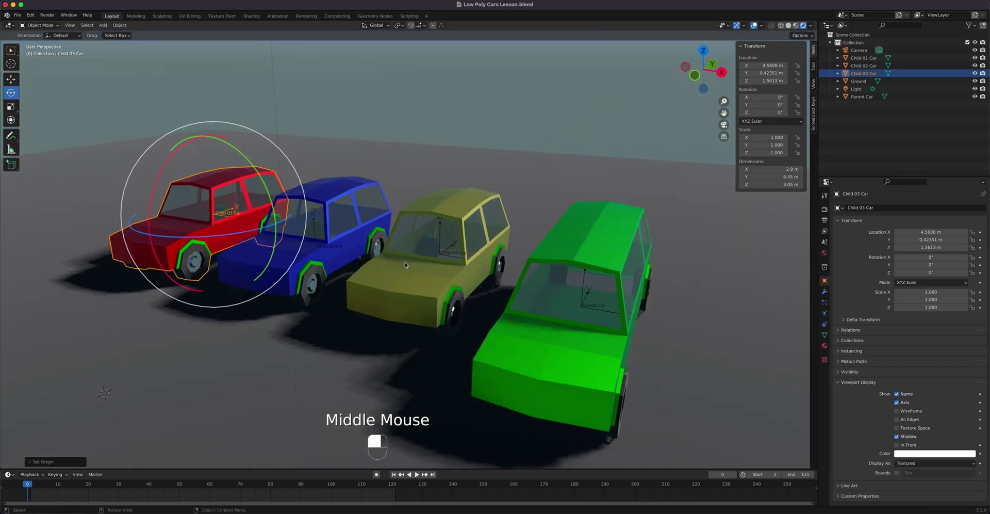
- Undo, enter Edit Mode on the red car in Front view and extrude the roof vertex into a strut
key("super+z")
key("super+z")
middle_click(265, 198)
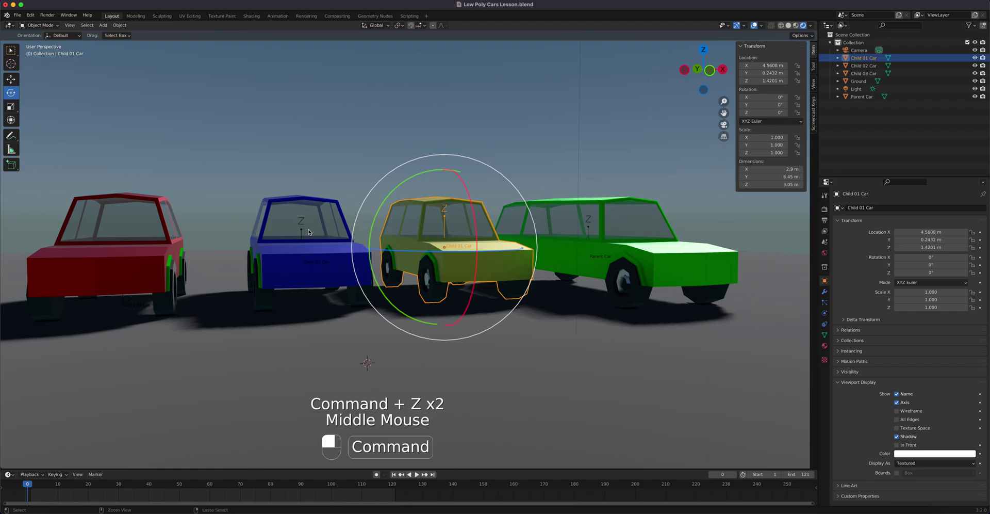
left_click(120, 258)
left_click_drag(120, 257, 124, 257)
key("KP_1")
key("Tab")
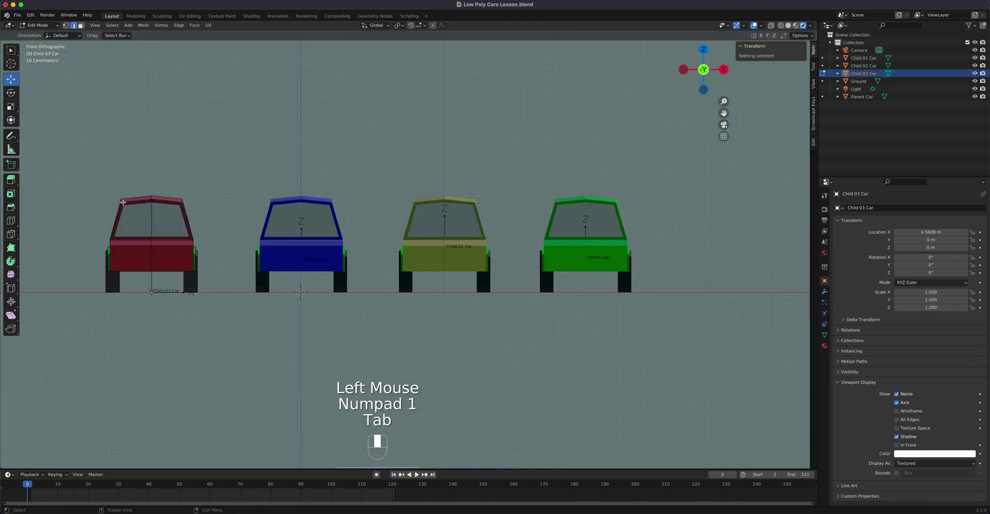
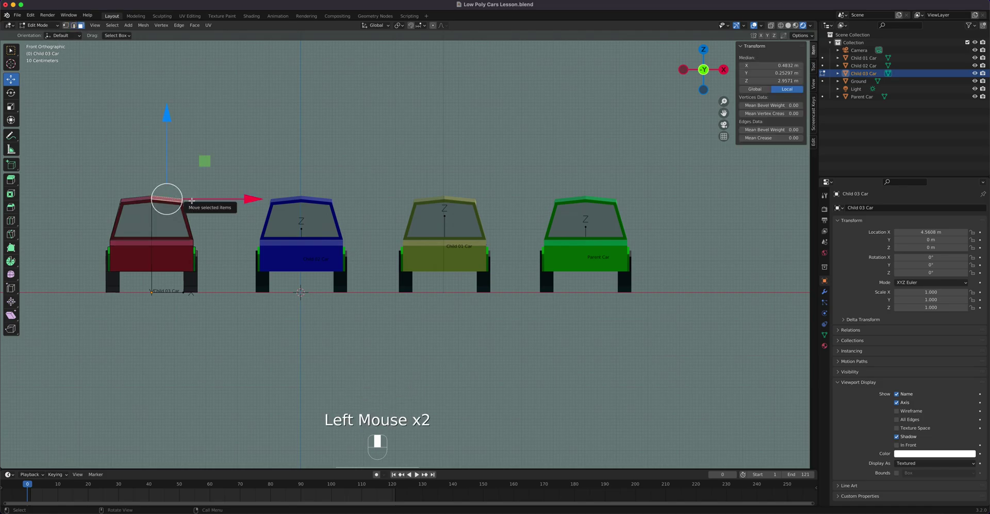
key("e")
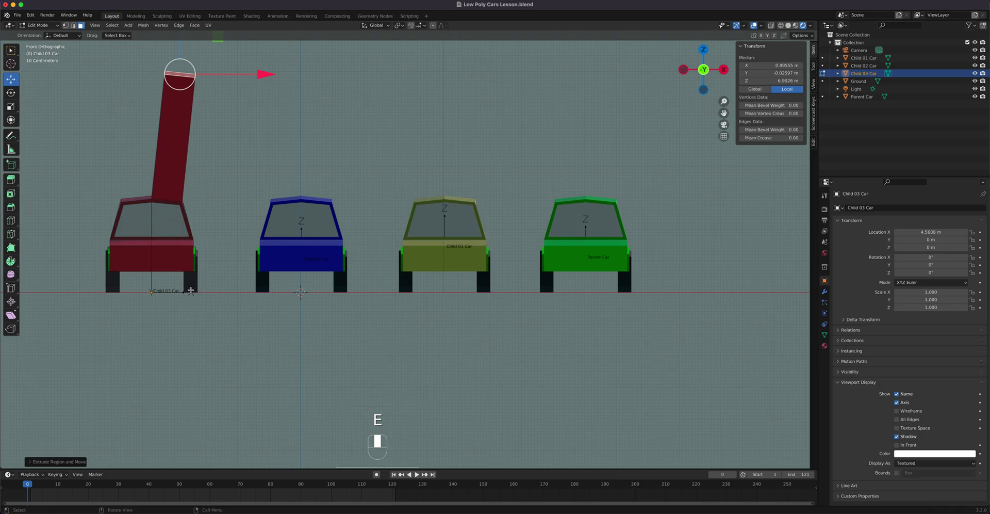
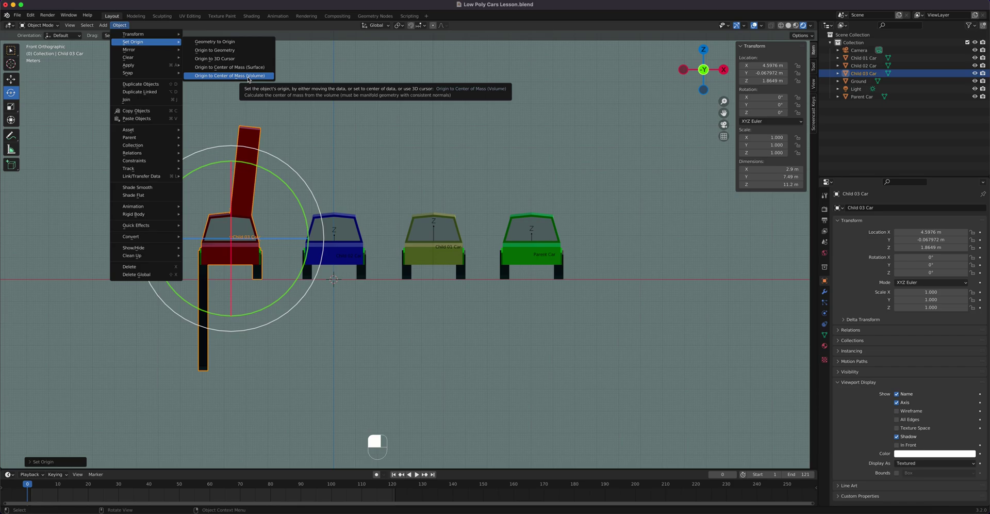
- Check the Transform Orientation list and the Object > Set Origin options
left_click(387, 26)
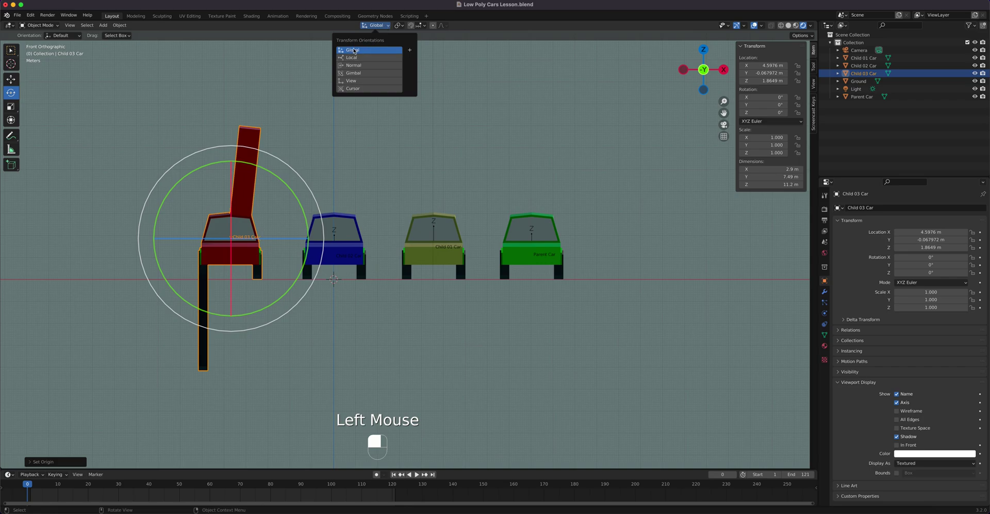
left_click(122, 27)
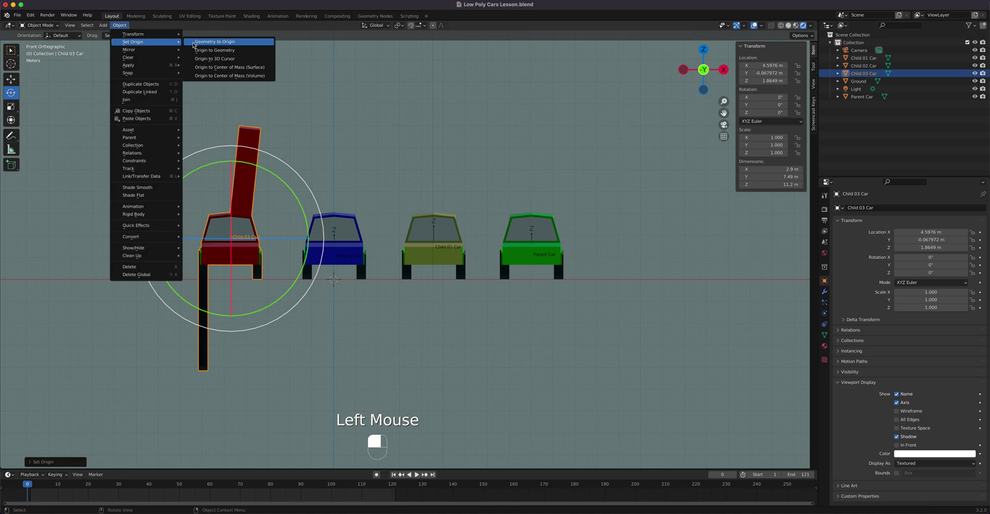
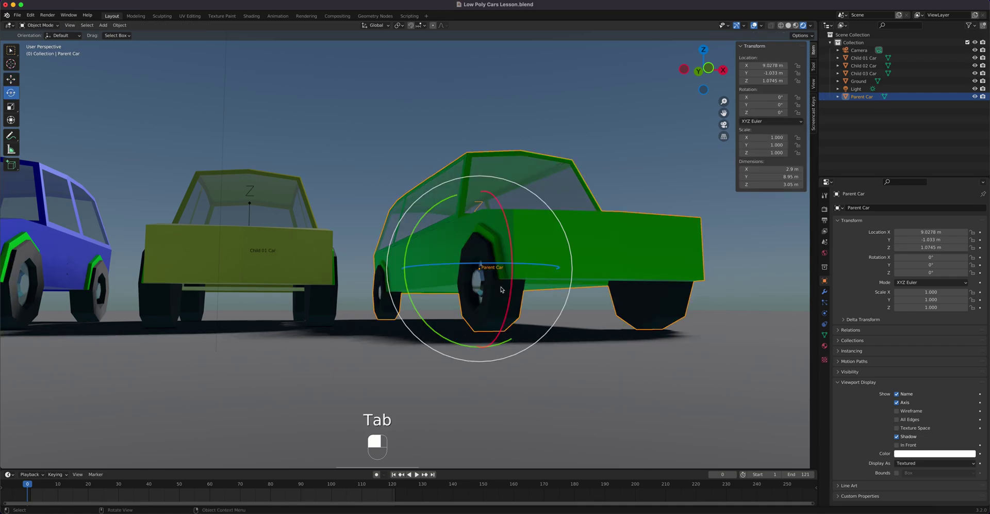
- Isolate the green Parent Car in Local View
key("/")
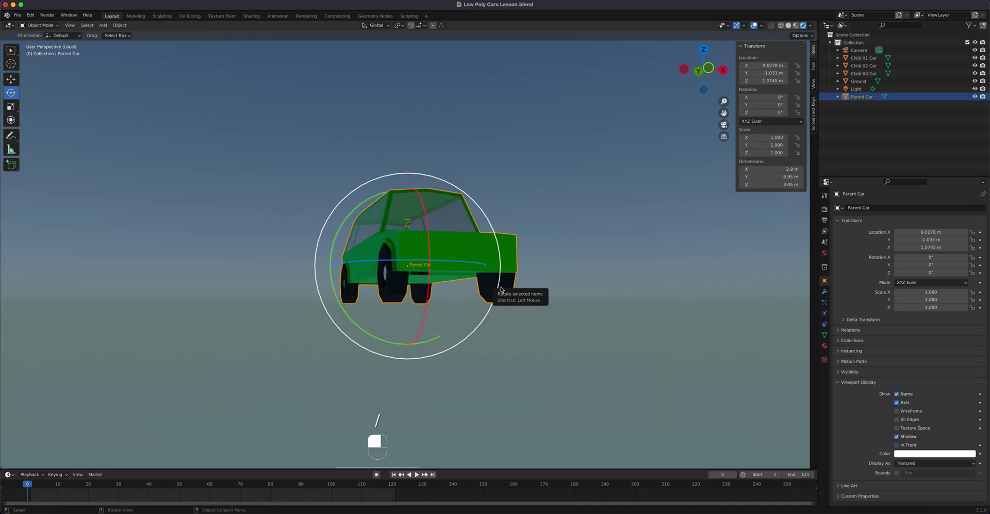
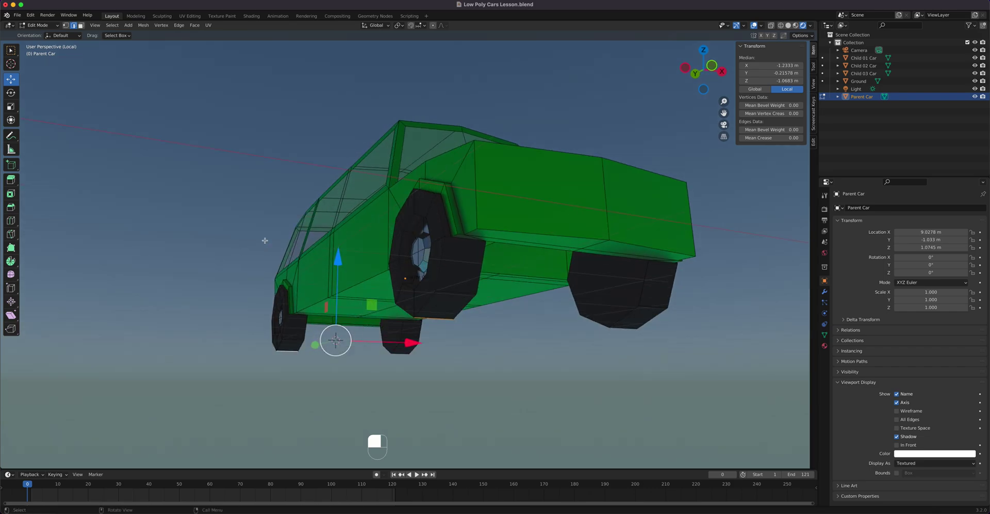
- Snap the 3D cursor to the selected wheel vertex with Shift+S
key("shift+s")
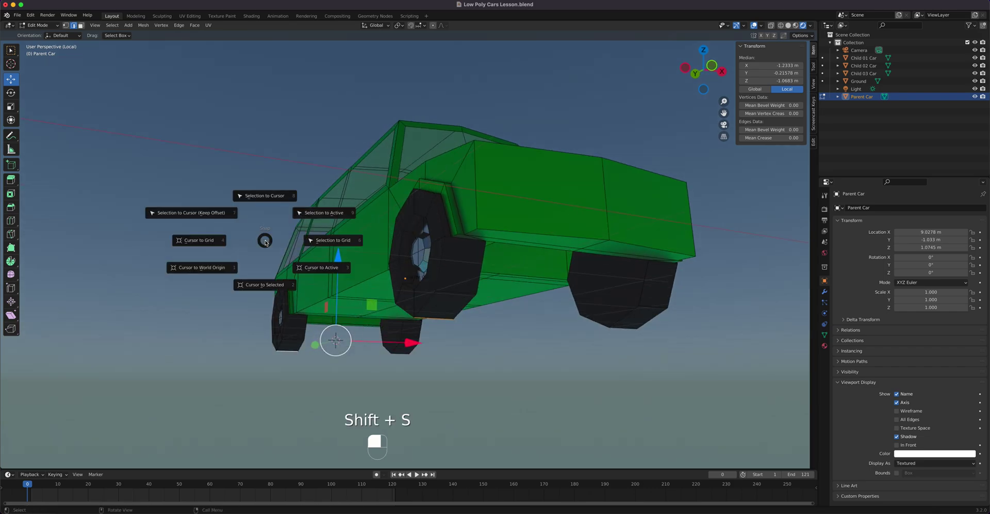
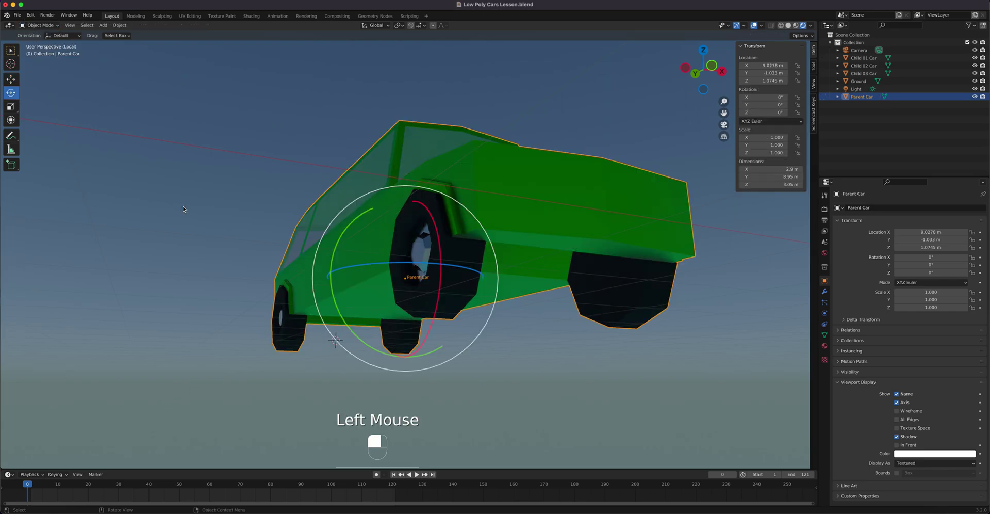
- Set the Parent Car's origin to the 3D cursor and check it from Front view
left_click(111, 26)
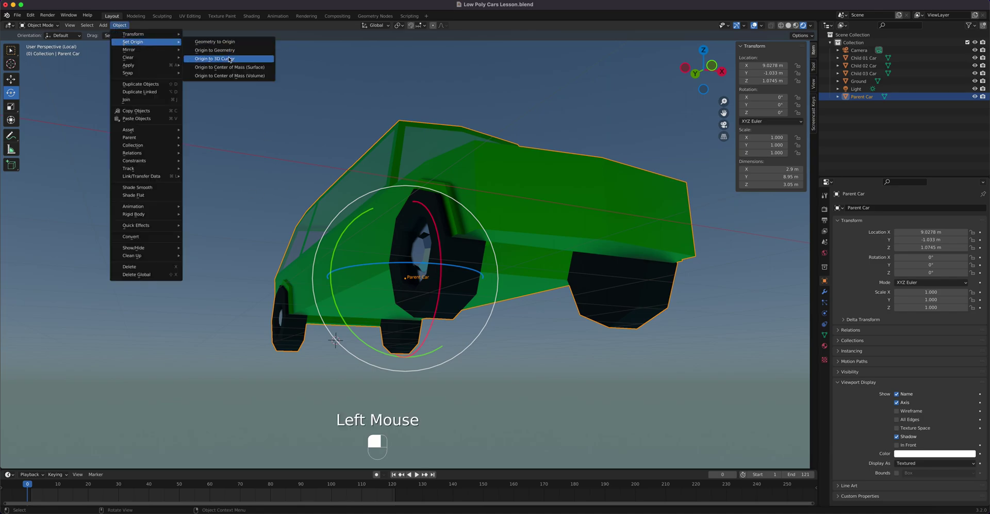
left_click_drag(306, 266, 376, 284)
key("KP_1")
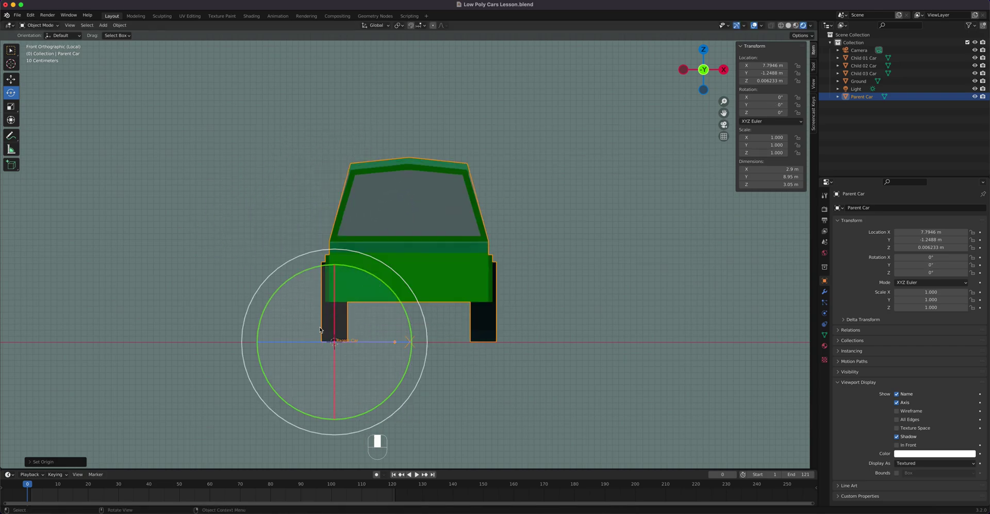
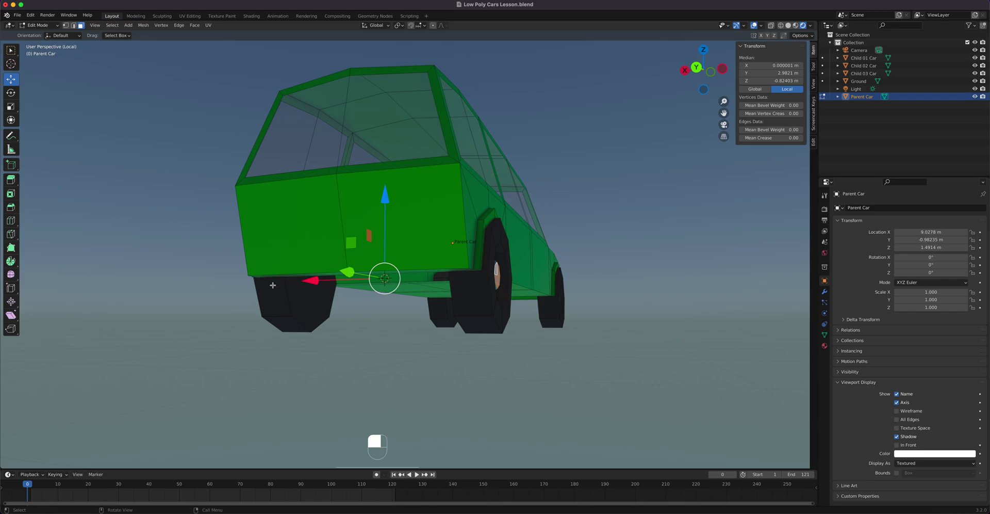
- Move the Parent Car's origin to the 3D cursor on the wheel axle and view it from the side
left_click(48, 25)
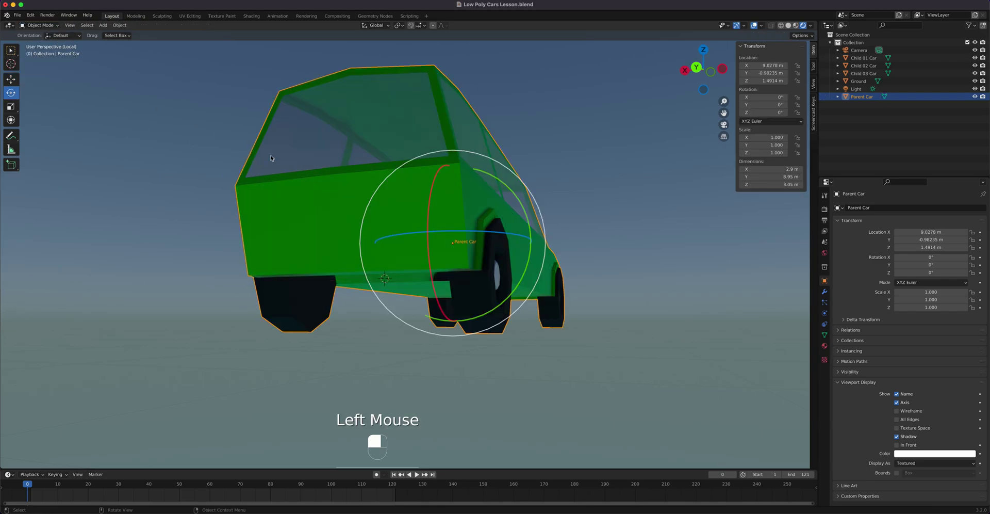
left_click(117, 24)
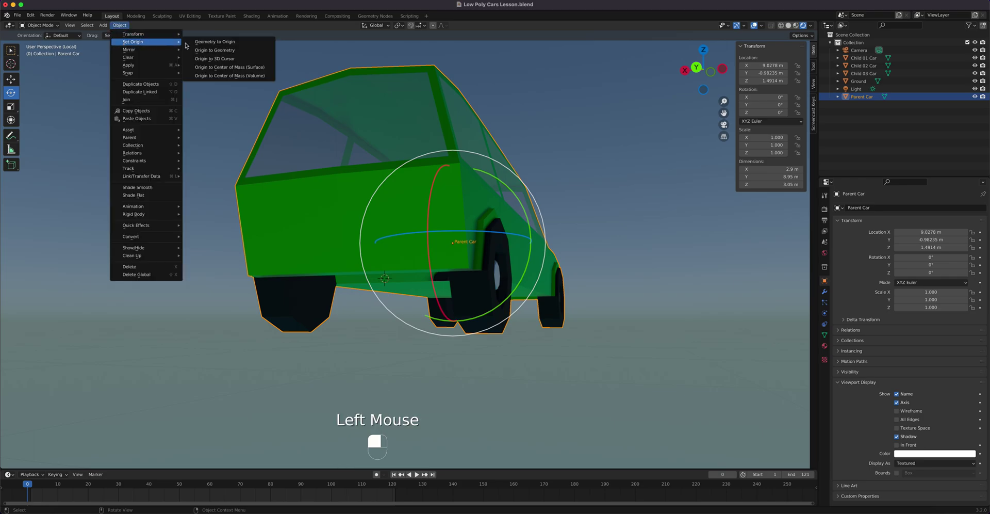
left_click_drag(375, 265, 485, 280)
key("KP_3")
scroll("down", 3)
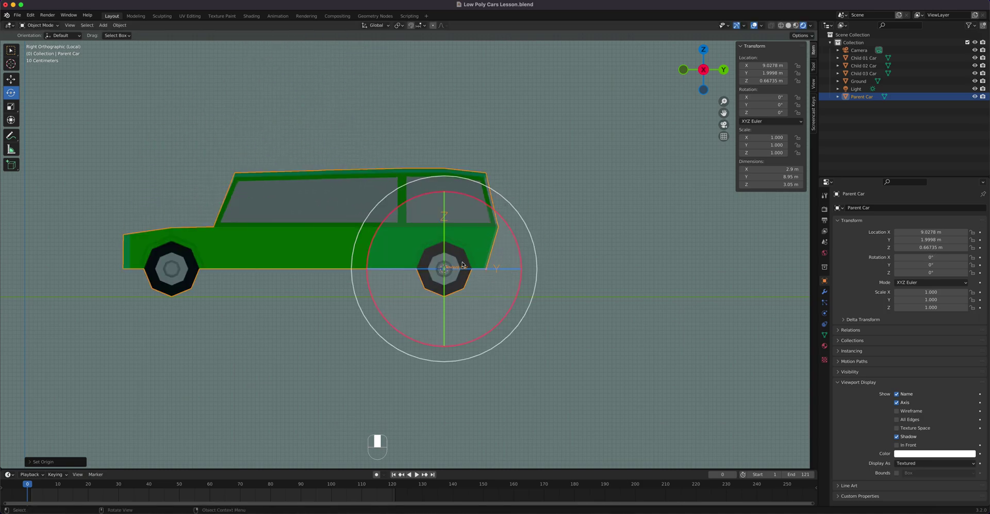
- Orbit and zoom the view to look down on the Parent Car's side with rotation left at zero
left_click_drag(396, 296, 491, 271)
scroll("down", 3)
scroll("up", 3)
left_click_drag(491, 271, 475, 257)
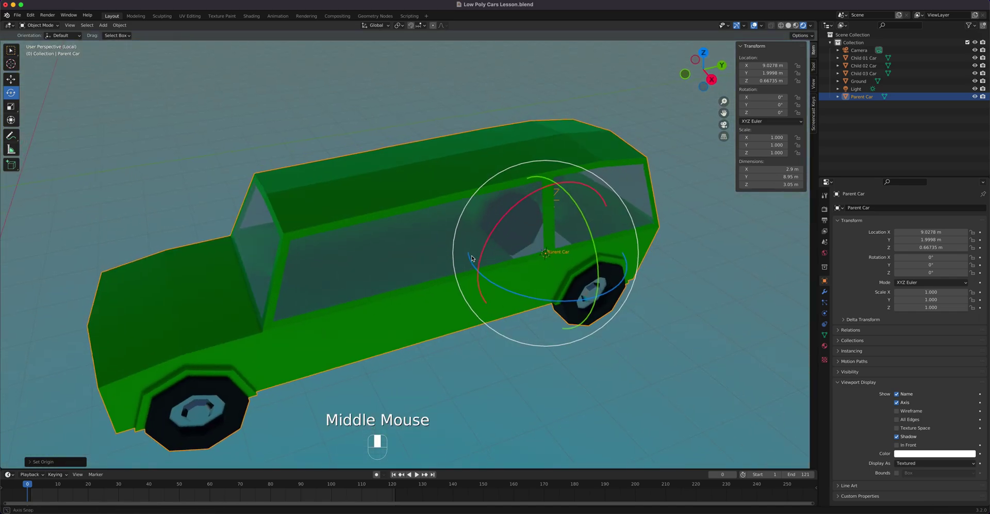